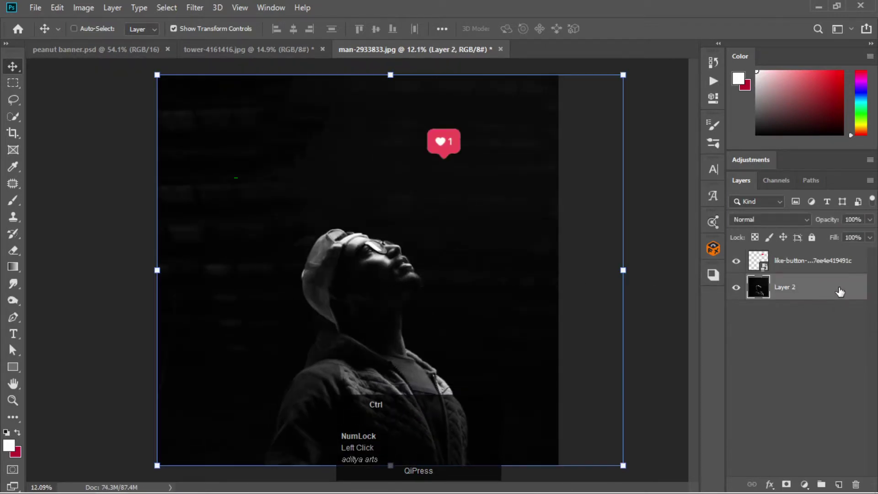
# Duplicate Layer 2 with Ctrl+J and convert the copy to a smart object
pyautogui.press('ctrl+j')
pyautogui.rightClick(839, 287)
pyautogui.click(797, 181)
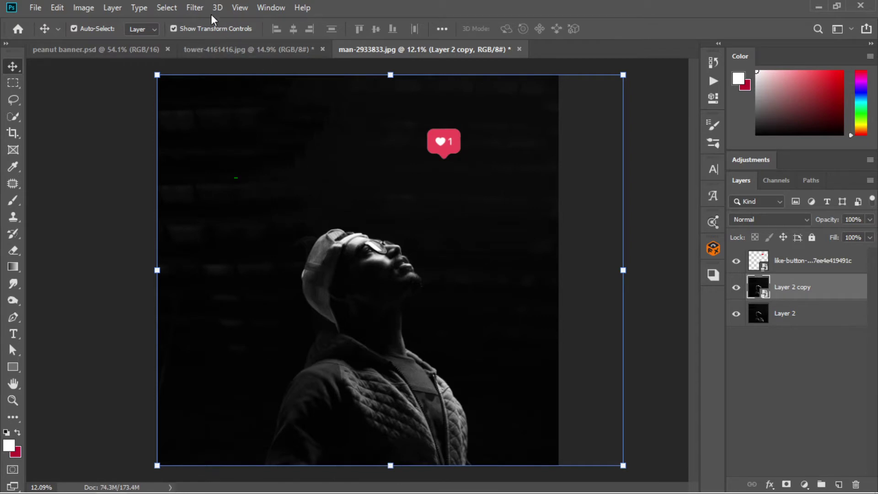
# Launch Filter > Render > Lighting Effects on Layer 2 copy
pyautogui.click(205, 9)
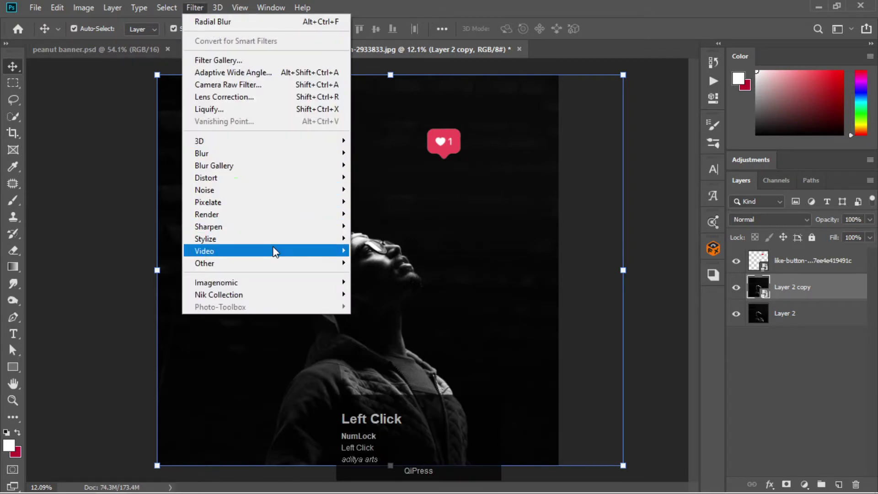
pyautogui.click(299, 221)
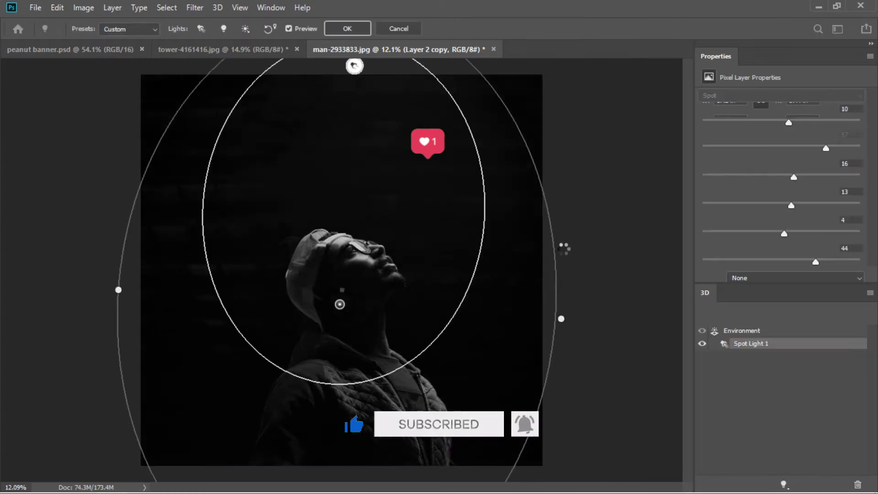
pyautogui.scroll(3)
# Place a red point light above the head with intensity 43, exposure 3, gloss 8, metallic 11
pyautogui.click(739, 100)
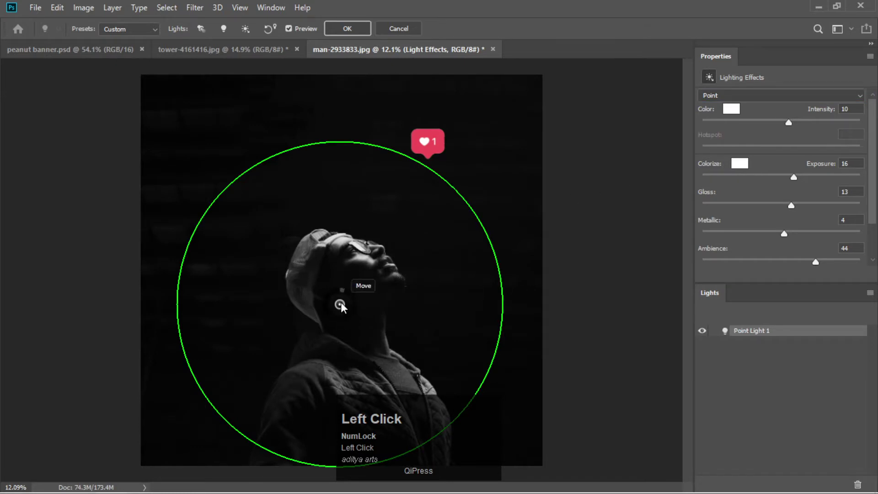
pyautogui.moveTo(346, 309); pyautogui.dragTo(745, 67)
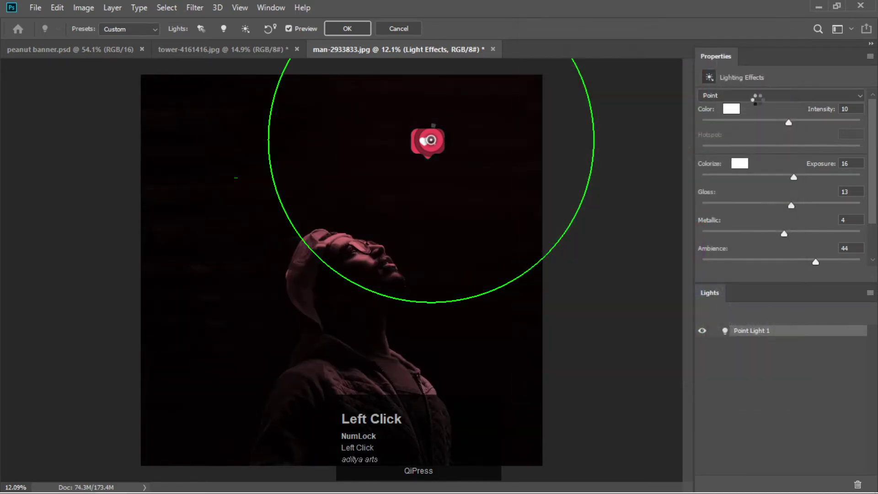
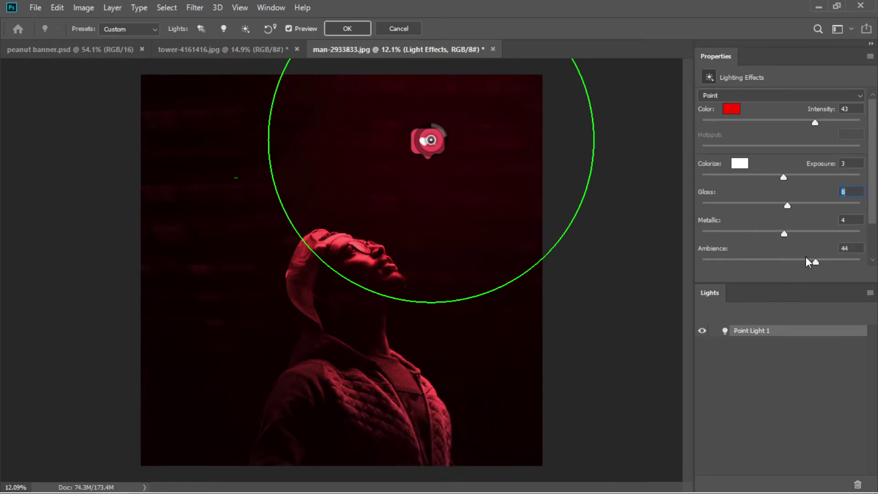
pyautogui.moveTo(789, 240); pyautogui.dragTo(753, 316)
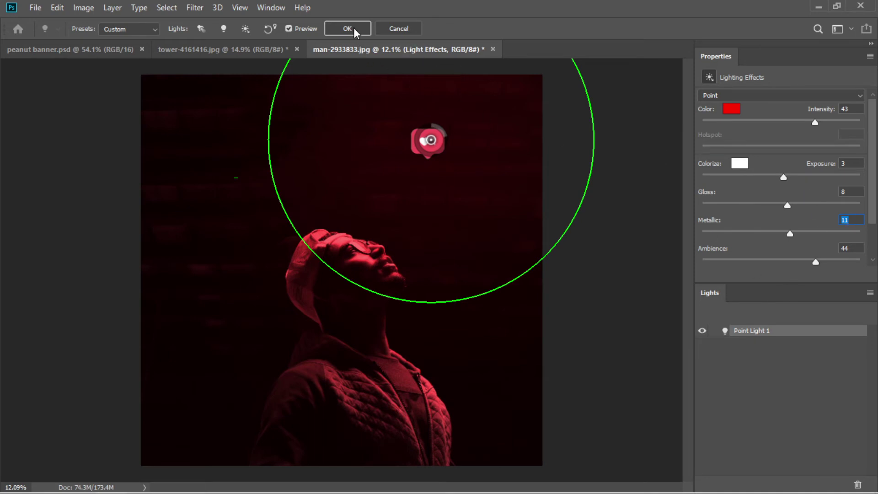
# Commit the Lighting Effects so the red light is applied to the portrait
pyautogui.click(359, 33)
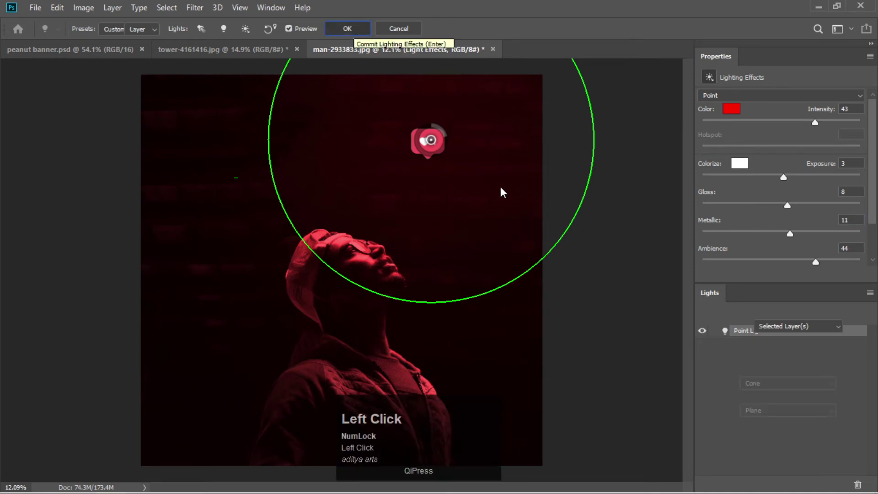
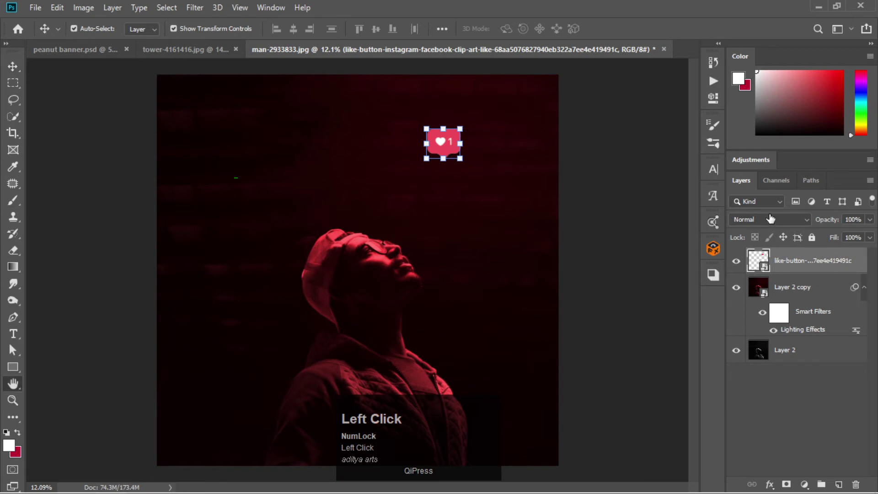
# Add a 3 px white stroke and a soft red outer glow of size 180 to the like-button icon
pyautogui.moveTo(810, 60); pyautogui.dragTo(659, 149)
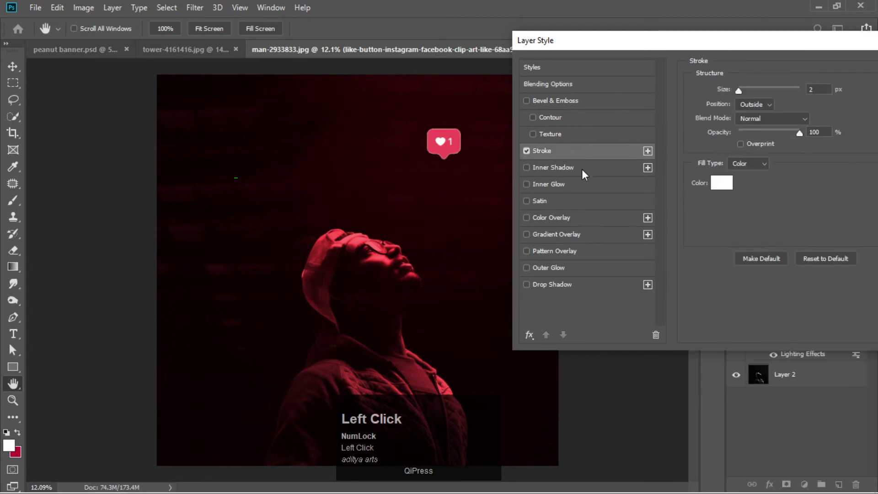
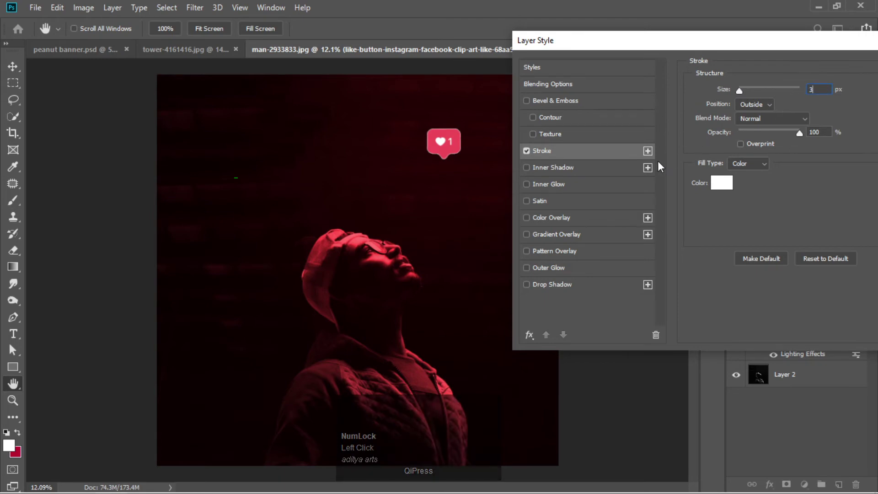
pyautogui.click(567, 276)
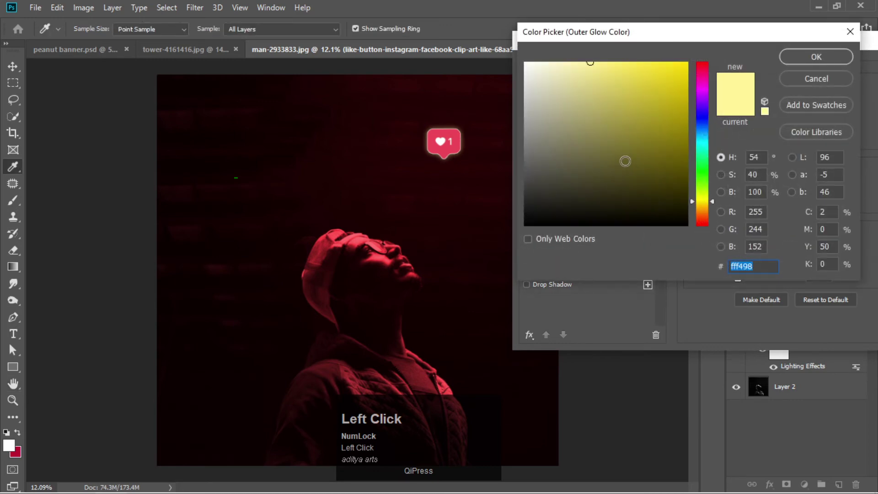
pyautogui.moveTo(705, 74); pyautogui.dragTo(760, 139)
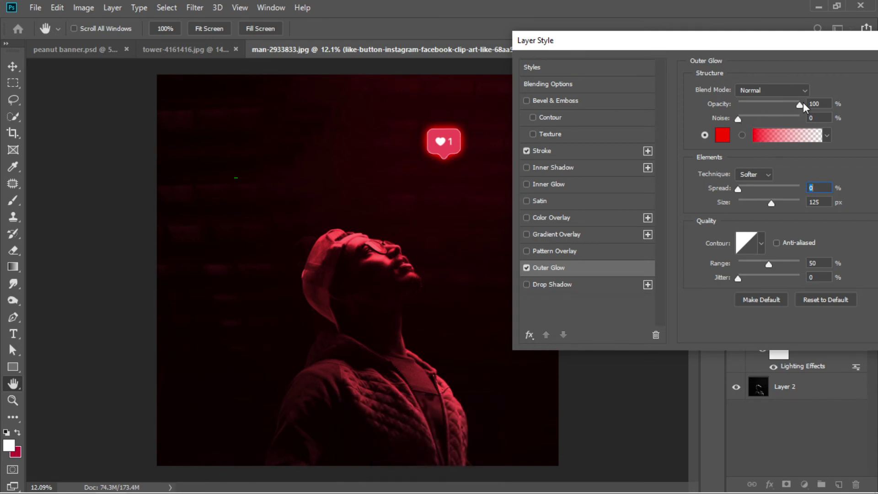
pyautogui.click(806, 108)
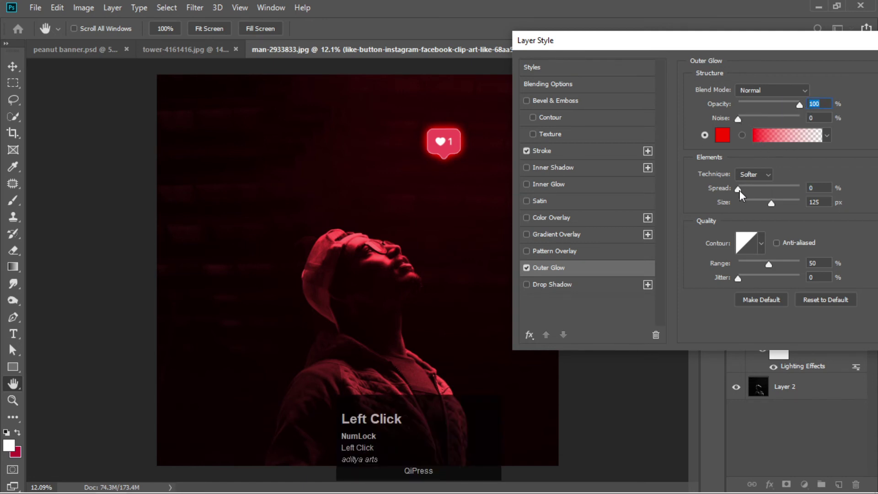
# Set glow opacity to 67%, confirm the style, and apply Hue/Saturation with saturation +100 to the icon
pyautogui.moveTo(777, 207); pyautogui.dragTo(849, 84)
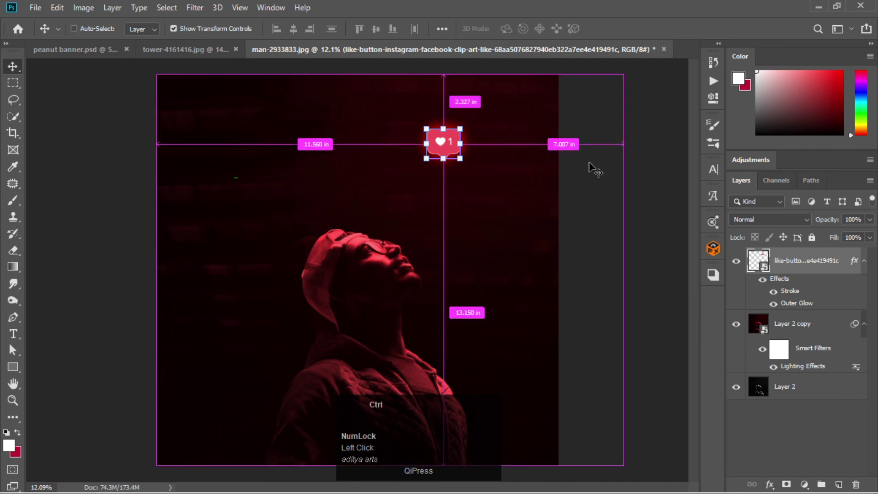
pyautogui.press('ctrl+u')
pyautogui.moveTo(516, 83); pyautogui.dragTo(807, 118)
pyautogui.scroll(-3)
pyautogui.scroll(3)
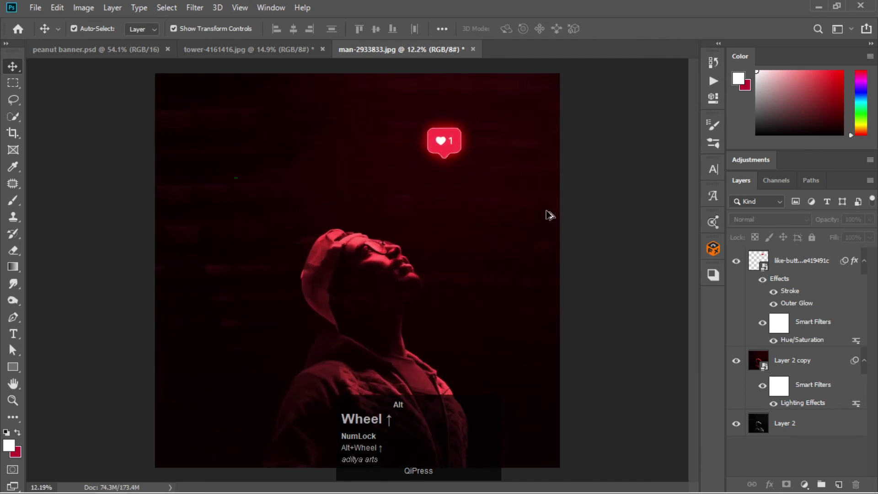